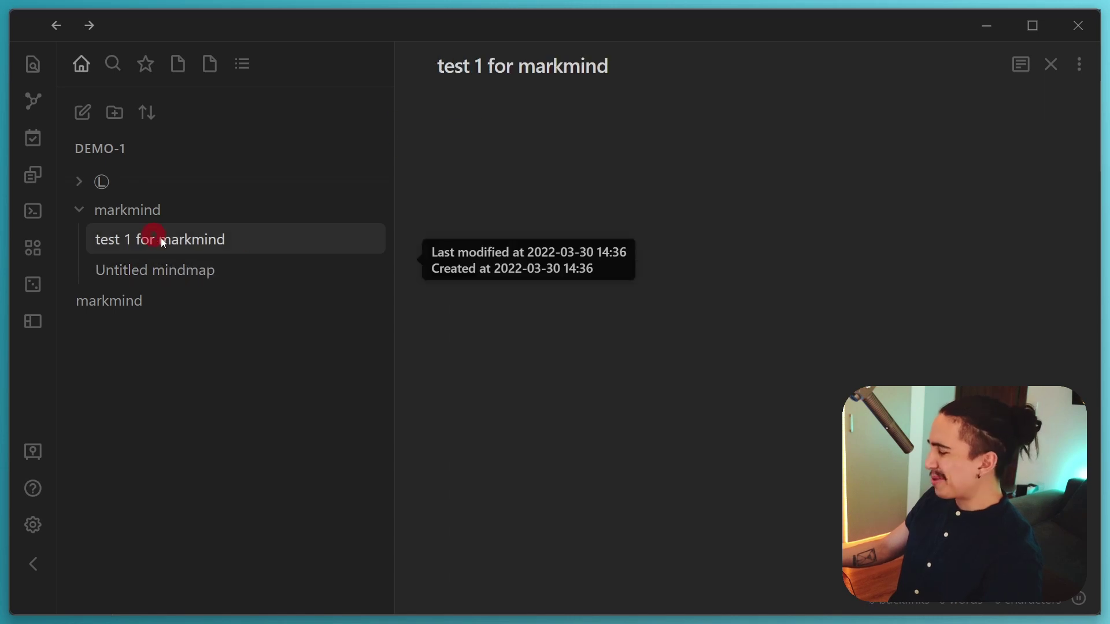
Step: Copy the basic-mode sample markdown block from the MarkMind docs page
right_click(241, 240)
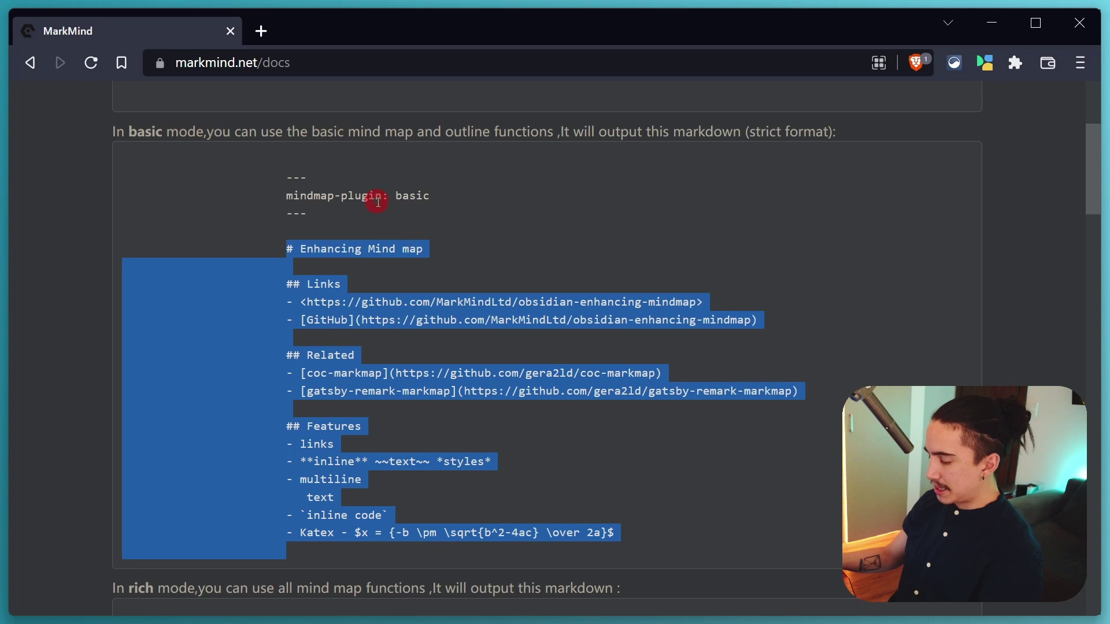
Step: Paste the MarkMind sample markdown with headings and bullets into the Untitled mindmap note
key("ctrl+v")
key("Escape")
key("x")
key("x")
key("x")
key("x")
key("x")
key("x")
key("x")
key("x")
key("alt+c")
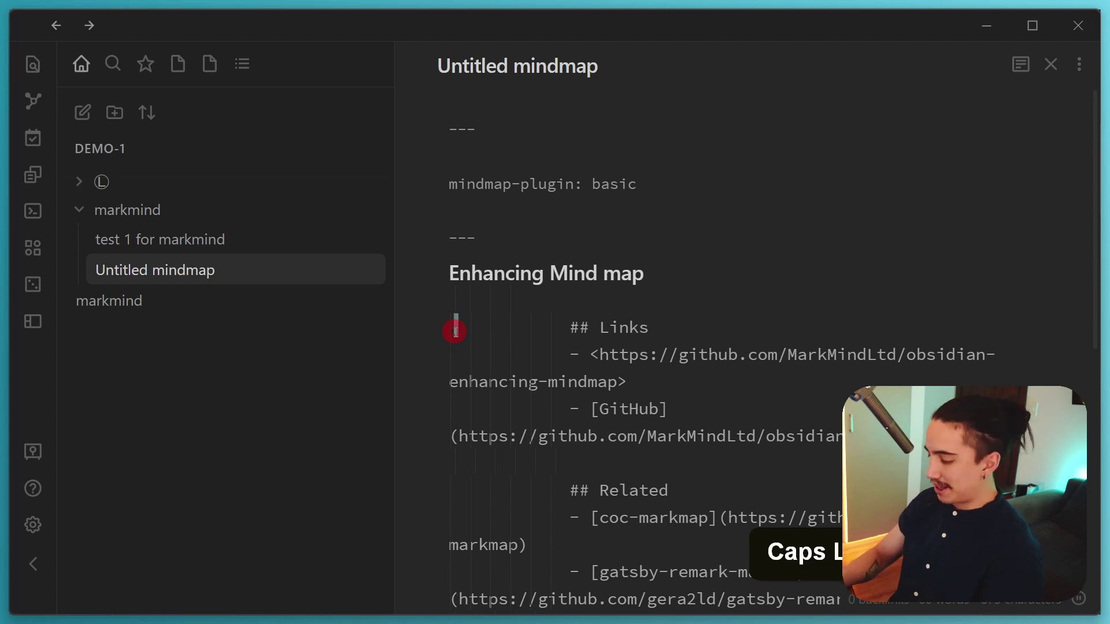
Step: Show the note as rendered markdown, save it, and return to the browser docs
key("x")
key("ctrl+s")
type("T, D")
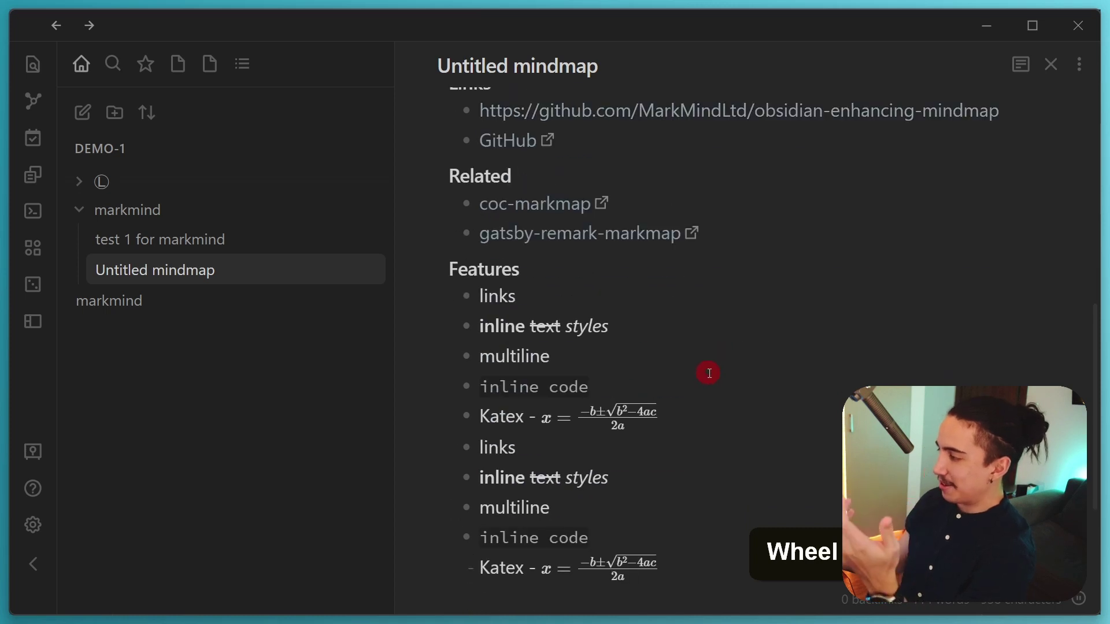
key("alt+e")
key("alt+c")
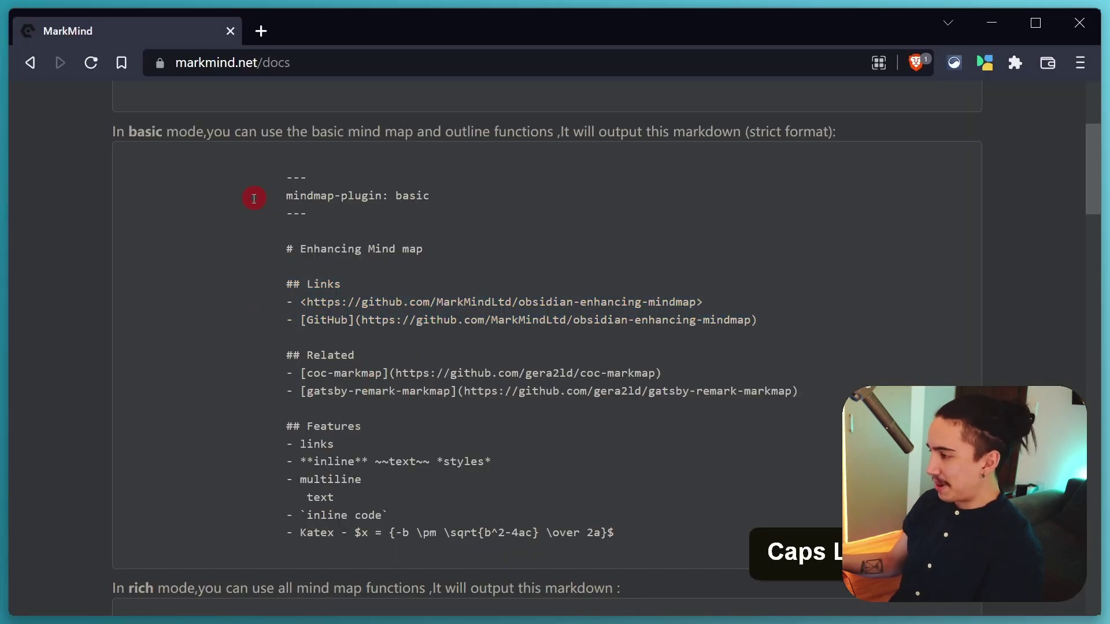
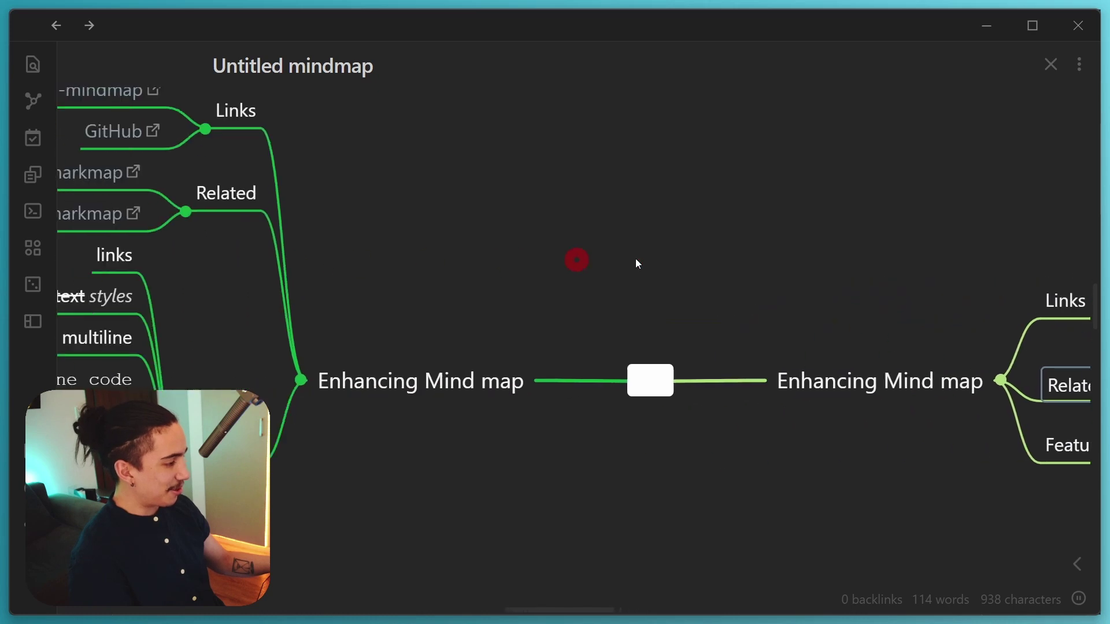
Step: Review the MarkMind plugin settings, then add a 'Sub title' child node under Features
key("ctrl+,")
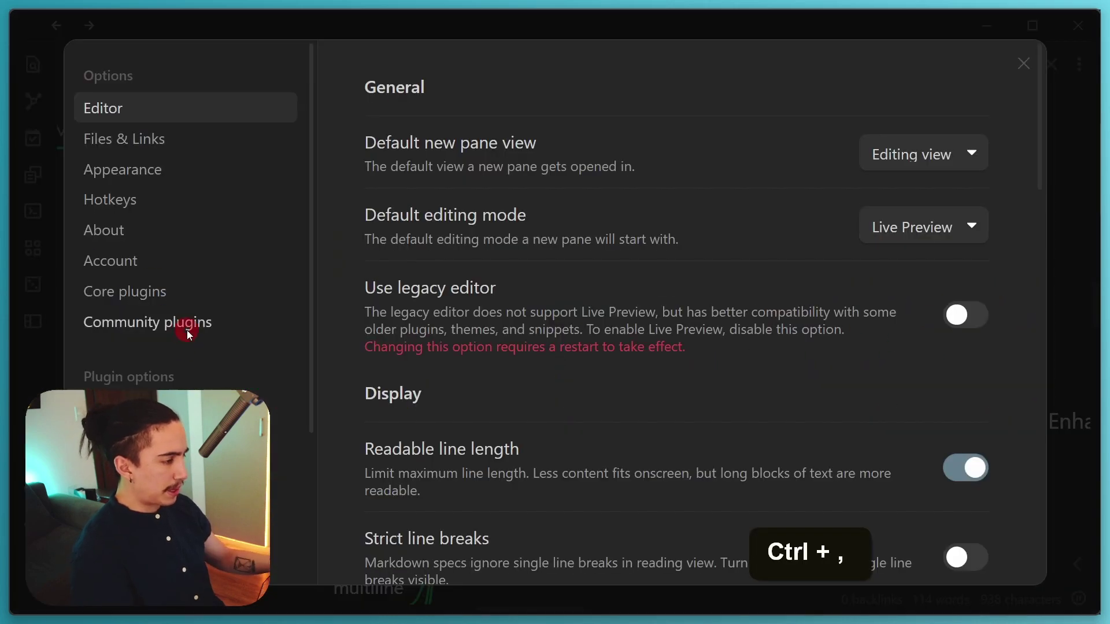
type("D, N")
scroll("down", 3)
scroll("up", 3)
scroll("up", 3)
scroll("down", 3)
scroll("down", 3)
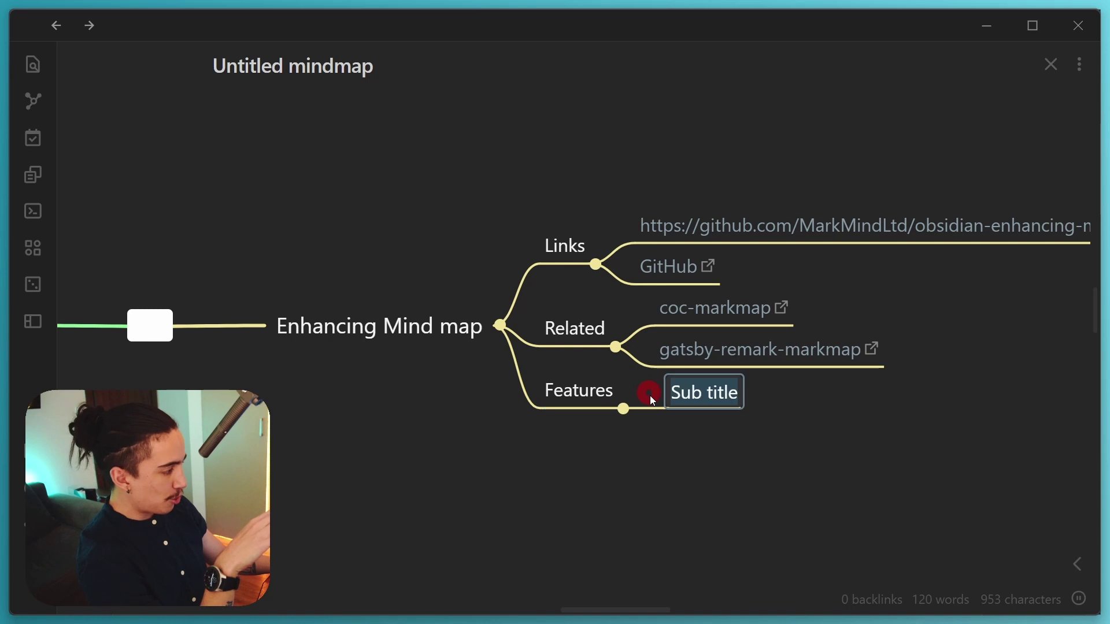
Step: Replace the new node's placeholder with 'write in here' and confirm it
key("space")
key("space")
key("Return")
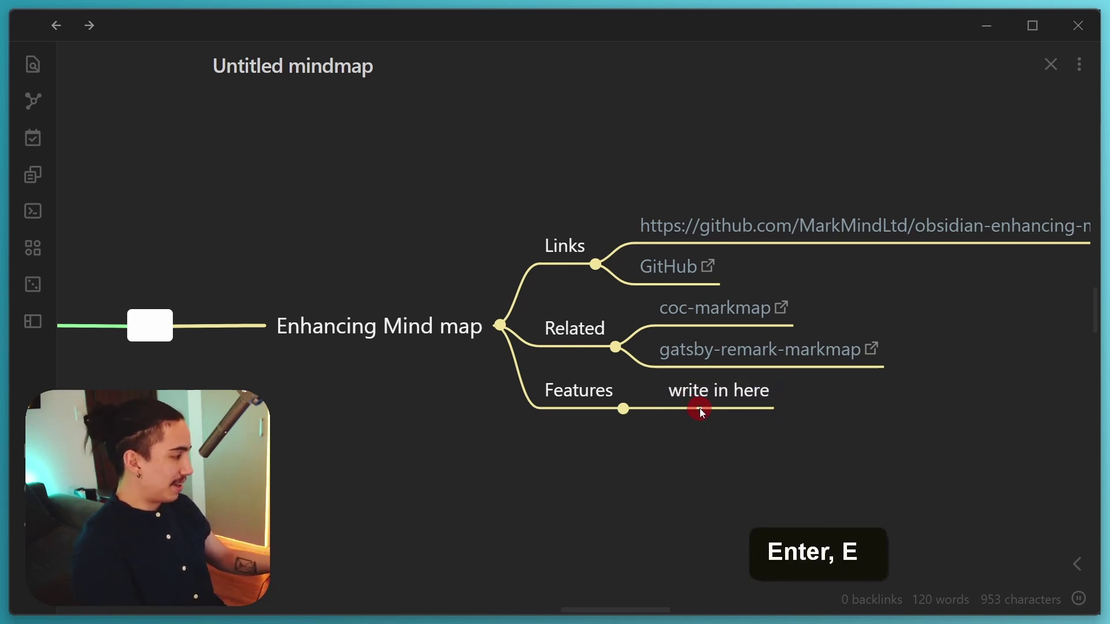
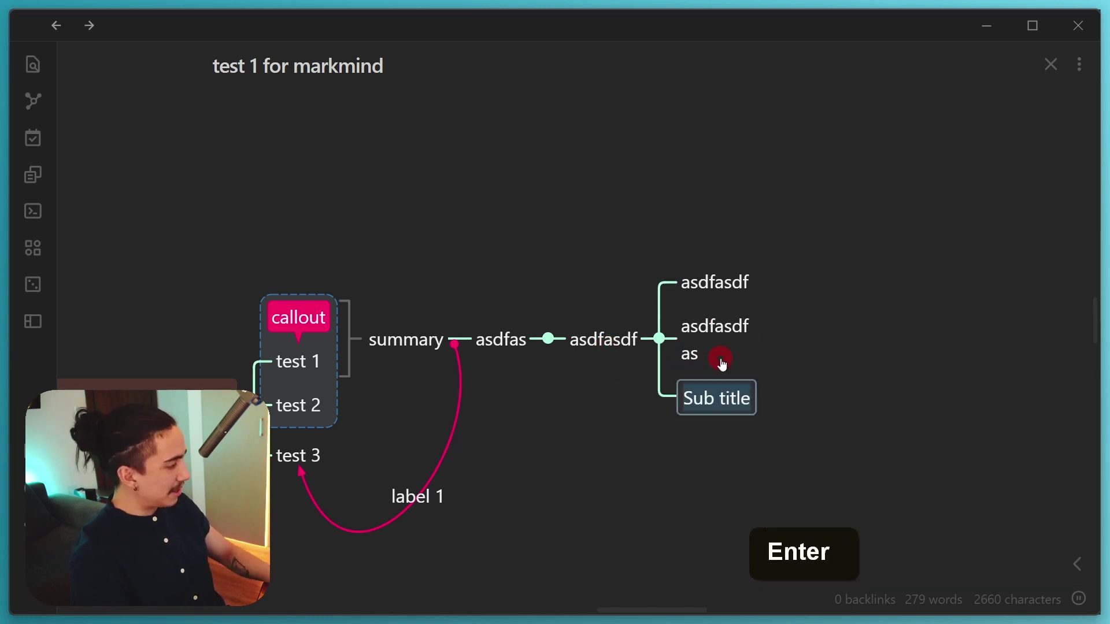
key("Escape")
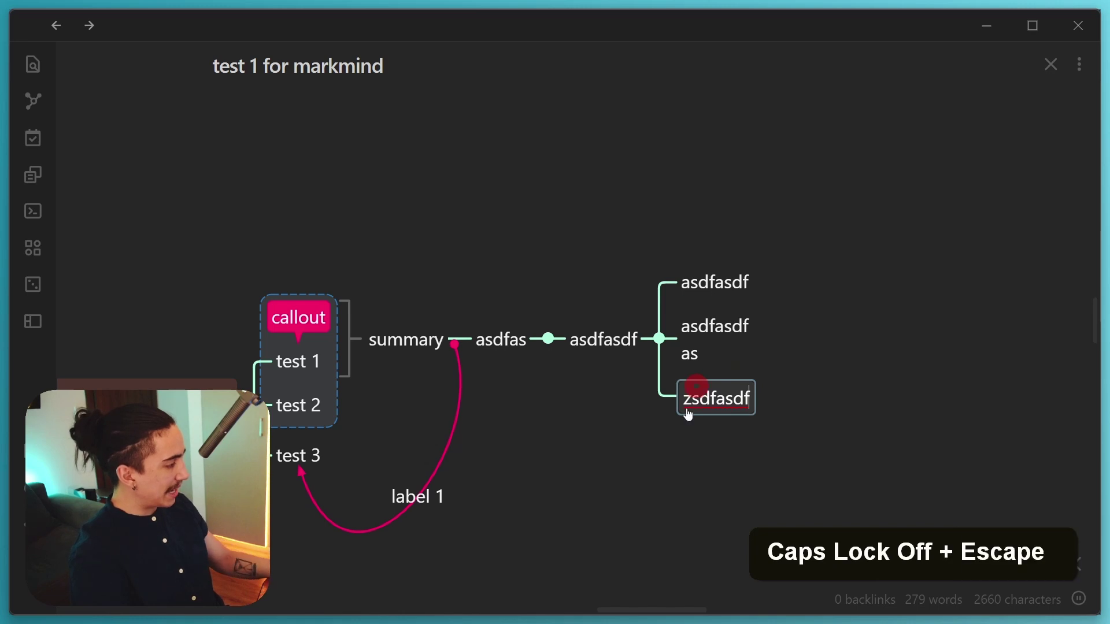
key("Escape")
key("Return")
key("Return")
key("Tab")
key("Return")
key("BackSpace")
key("a")
key("BackSpace")
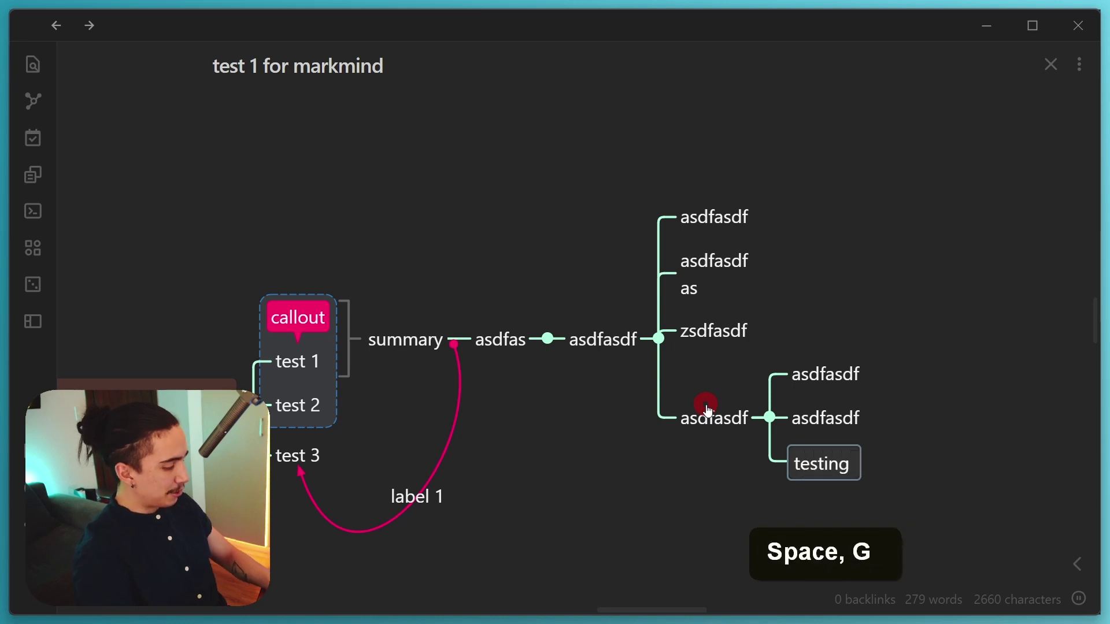
key("ctrl+Return")
key("shift+Return")
key("BackSpace")
key("BackSpace")
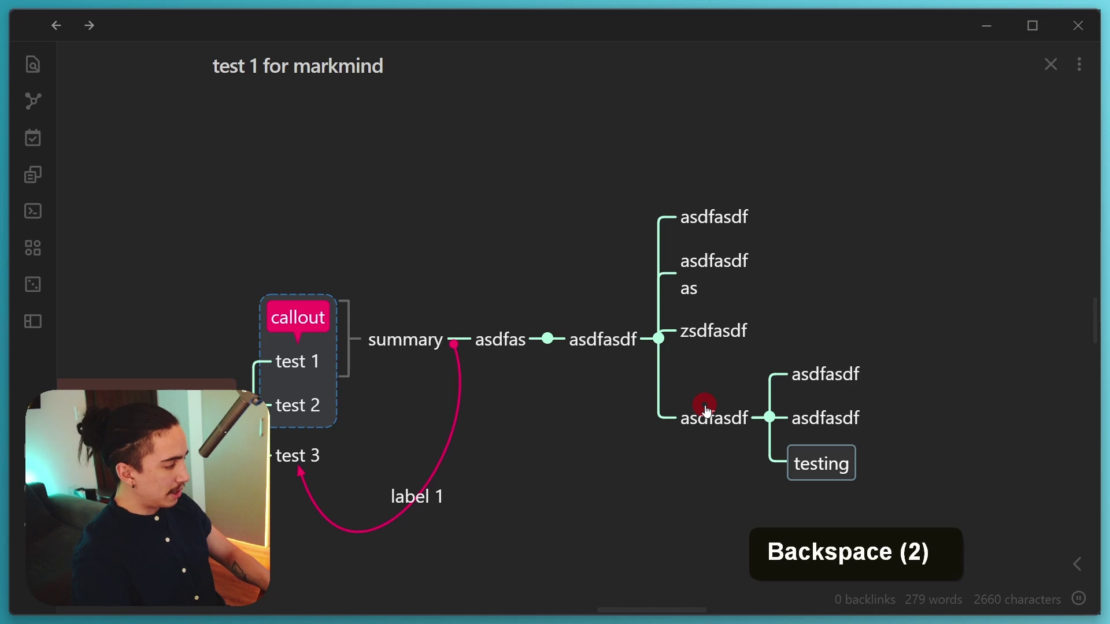
key("space")
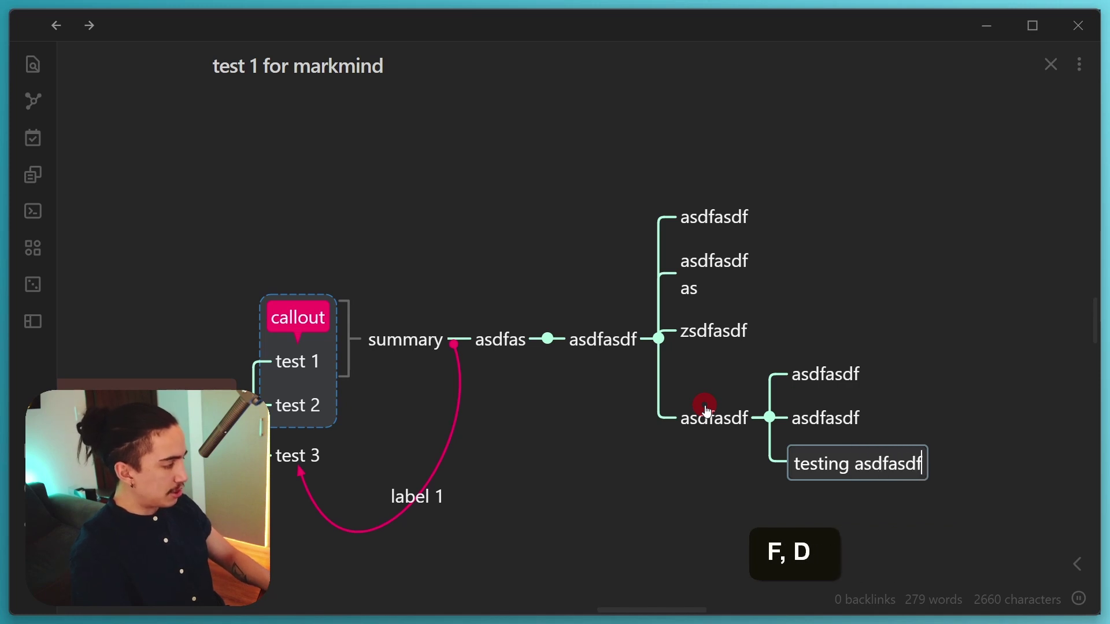
key("Tab")
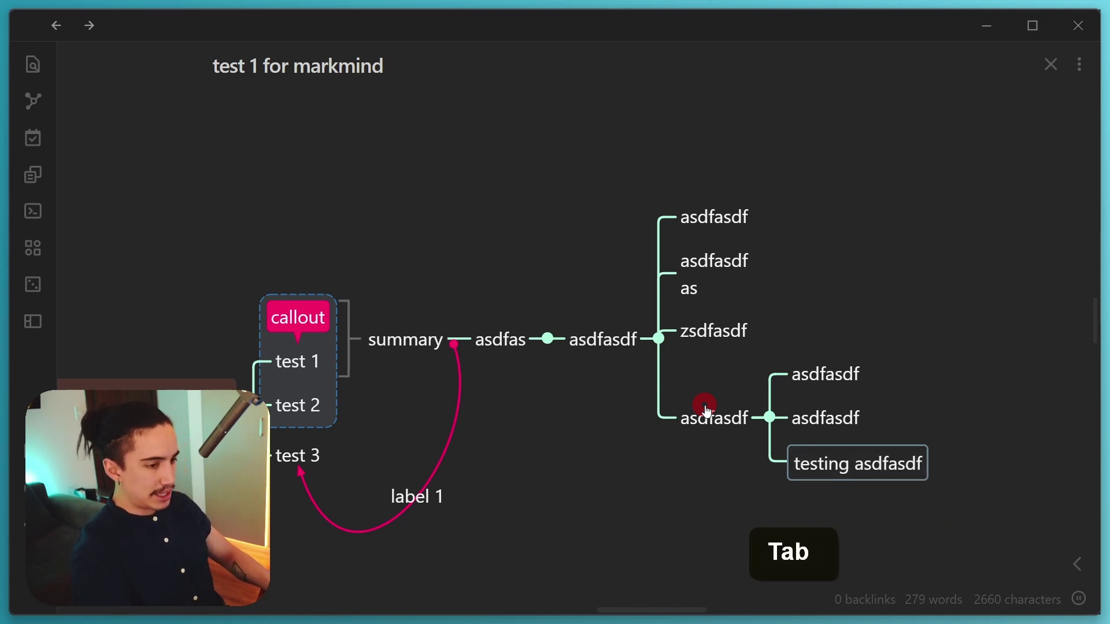
key("Return")
key("Return")
key("BackSpace")
key("Tab")
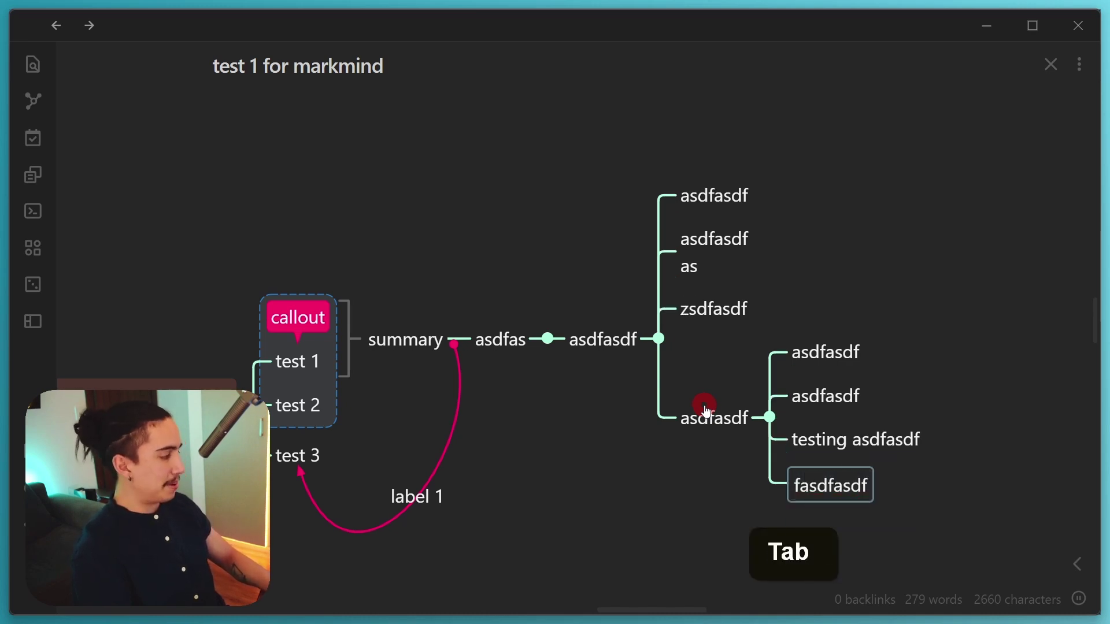
key("Return")
key("Tab")
key("Tab")
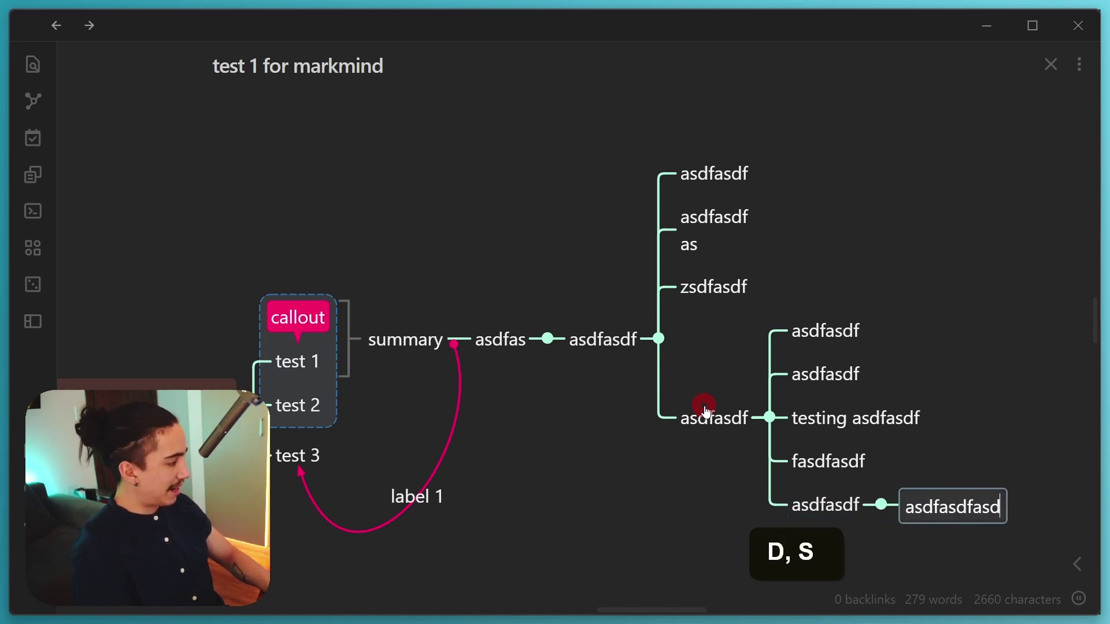
key("Tab")
key("Tab")
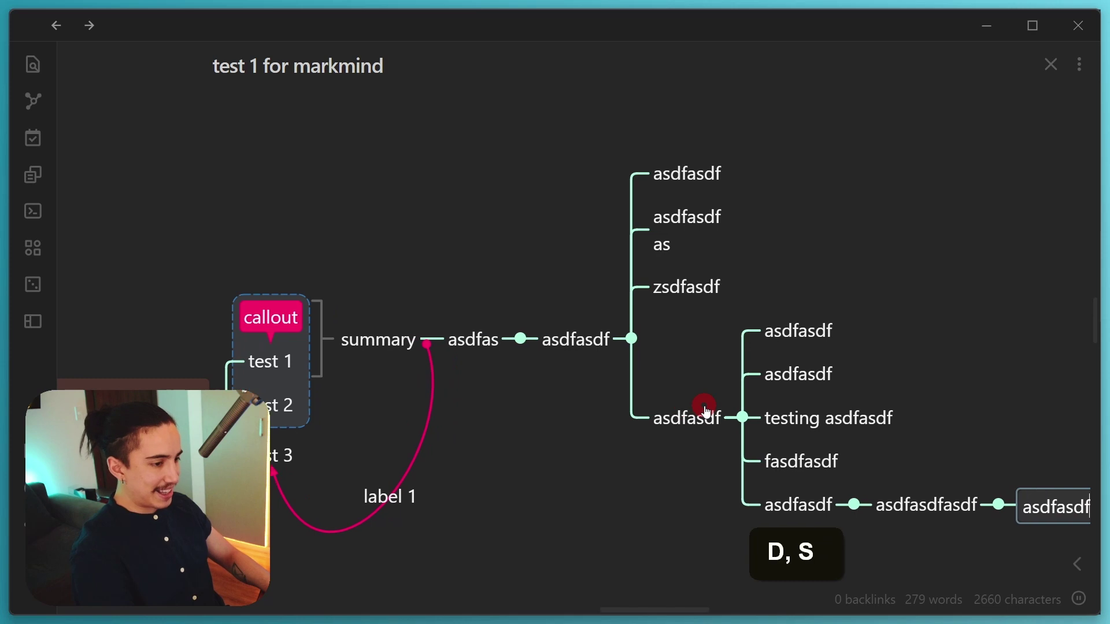
key("Return")
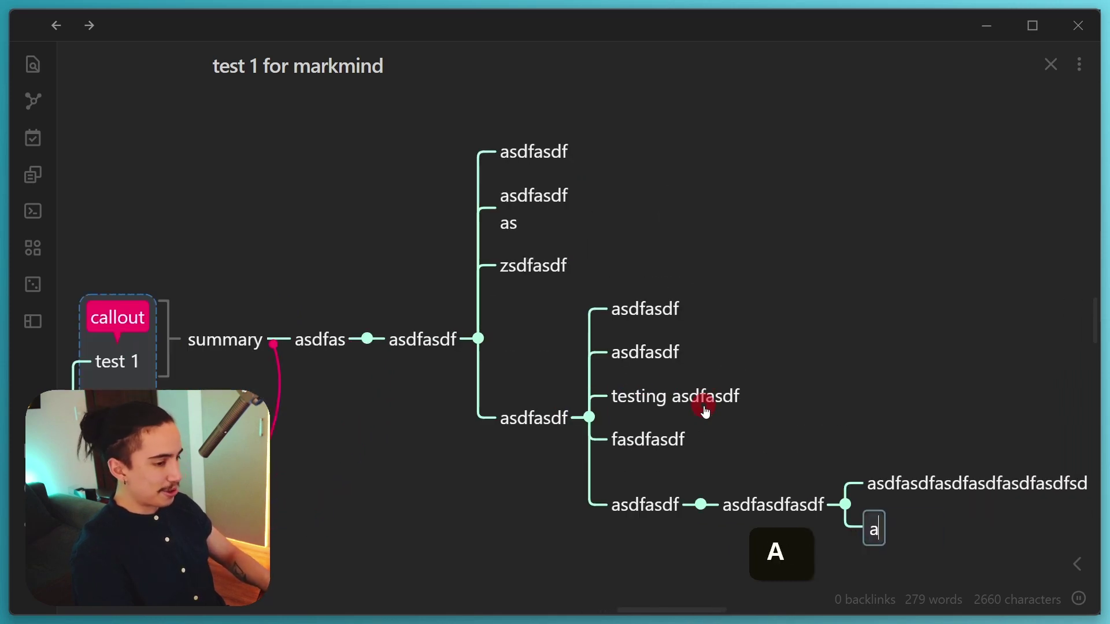
key("Tab")
key("Return")
key("a")
key("Tab")
key("Return")
key("Return")
key("Tab")
Step: Move node to node from the deepest branch of the test 1 mind map
key("Return")
key("Tab")
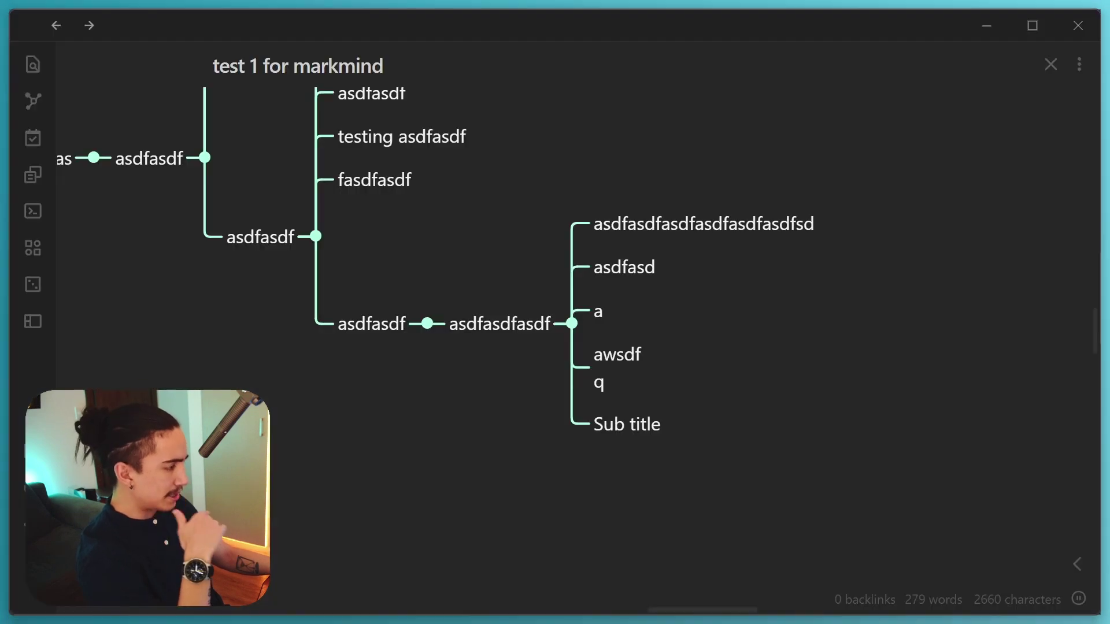
key("ctrl+/")
key("ctrl+/")
key("ctrl+/")
key("ctrl+/")
key("ctrl+/")
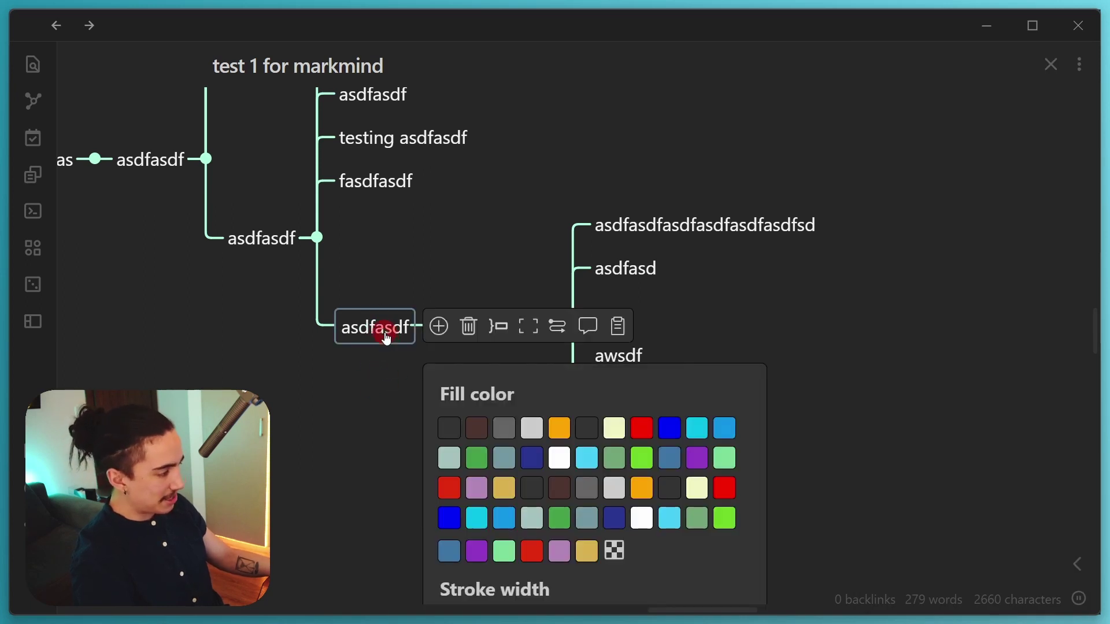
Step: Step back through the nodes toward the summary branch and close the extra pane
key("ctrl+/")
key("ctrl+/")
key("ctrl+/")
key("ctrl+/")
key("ctrl+/")
key("ctrl+/")
key("ctrl+/")
scroll("down", 3)
scroll("down", 3)
scroll("up", 3)
key("ctrl+w")
key("ctrl+/")
key("ctrl+/")
Step: Locate the Ctrl/Cmd+E 'Mind map to center' shortcut in the docs and return to the test 1 map
key("ctrl+/")
key("ctrl+/")
key("ctrl+/")
key("ctrl+/")
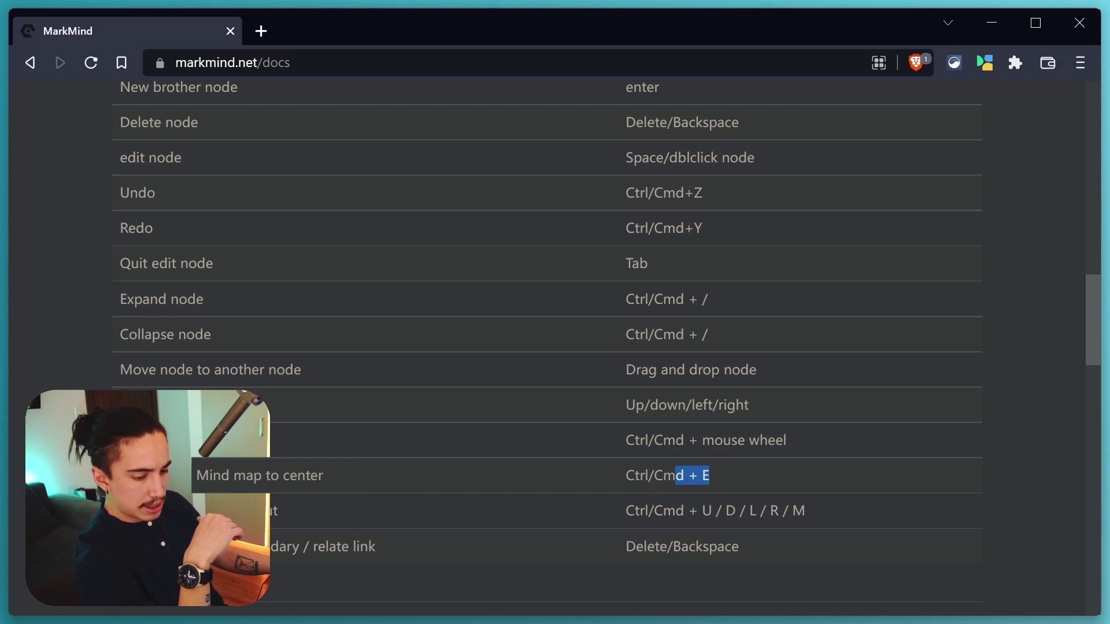
key("ctrl+e")
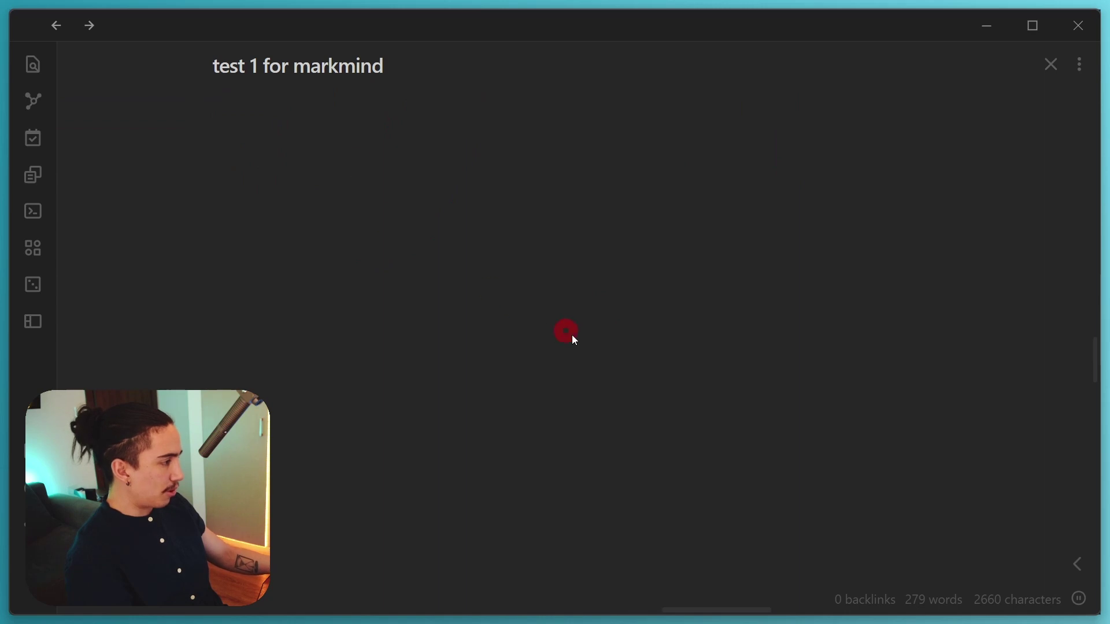
Step: Center the test 1 mind map, grow it upward from Root, then restore the rightward layout
key("ctrl+e")
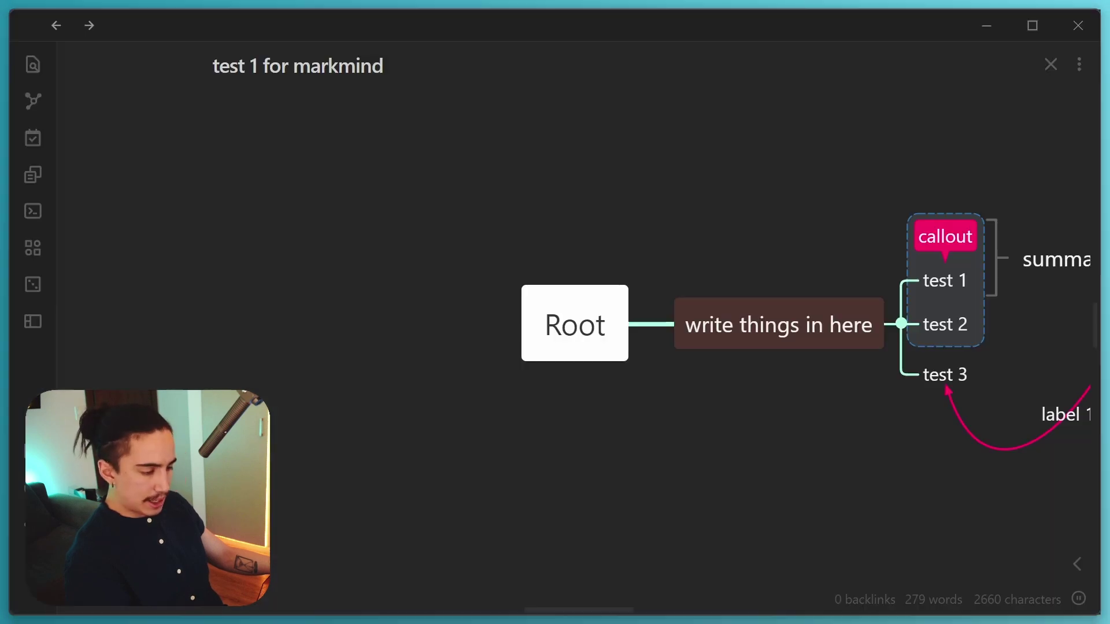
key("ctrl+u")
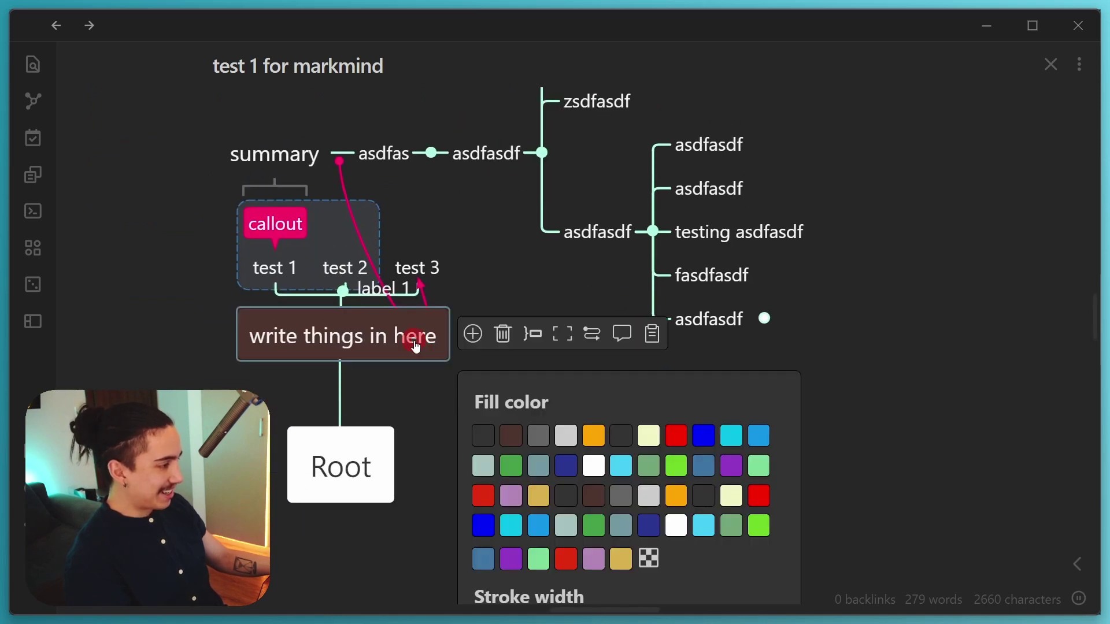
key("ctrl+d")
scroll("down", 3)
key("ctrl+l")
key("ctrl+r")
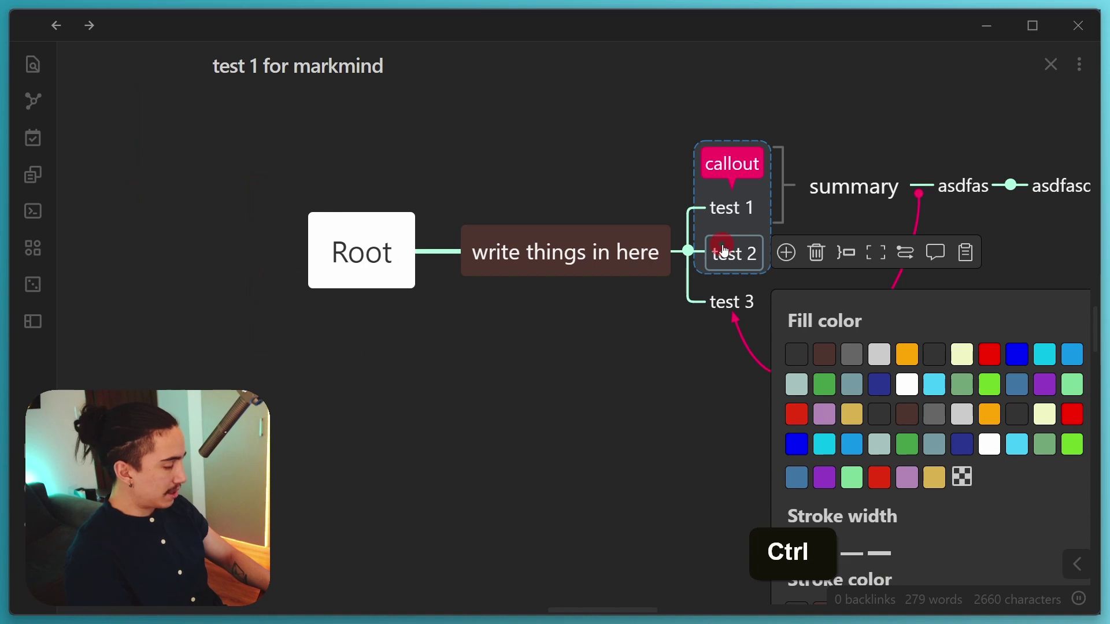
Step: Make the summary branch grow upward so its asdfasdf nodes stack above it
key("ctrl+u")
key("ctrl+d")
key("ctrl+m")
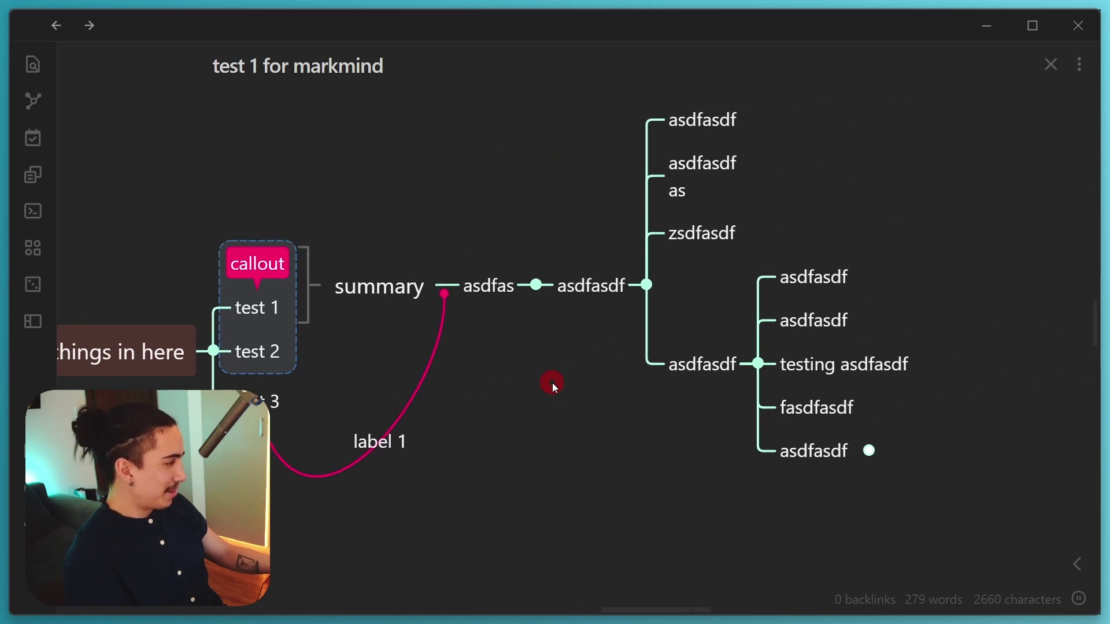
key("ctrl+u")
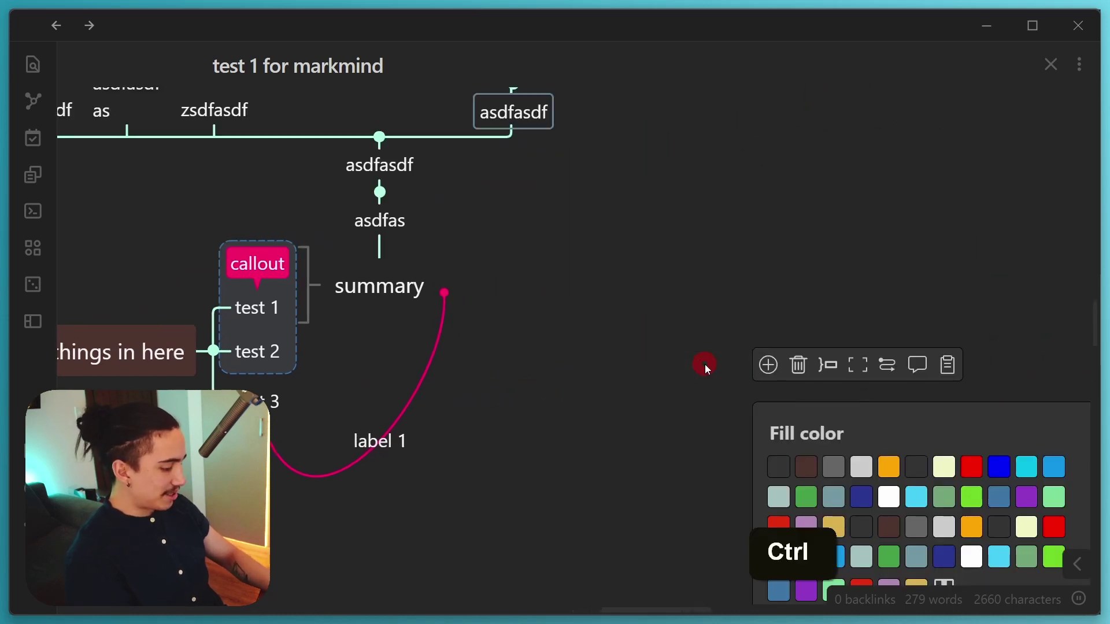
Step: Select the 'display-mode: outline' YAML line in the MarkMind docs Outline section
key("ctrl+z")
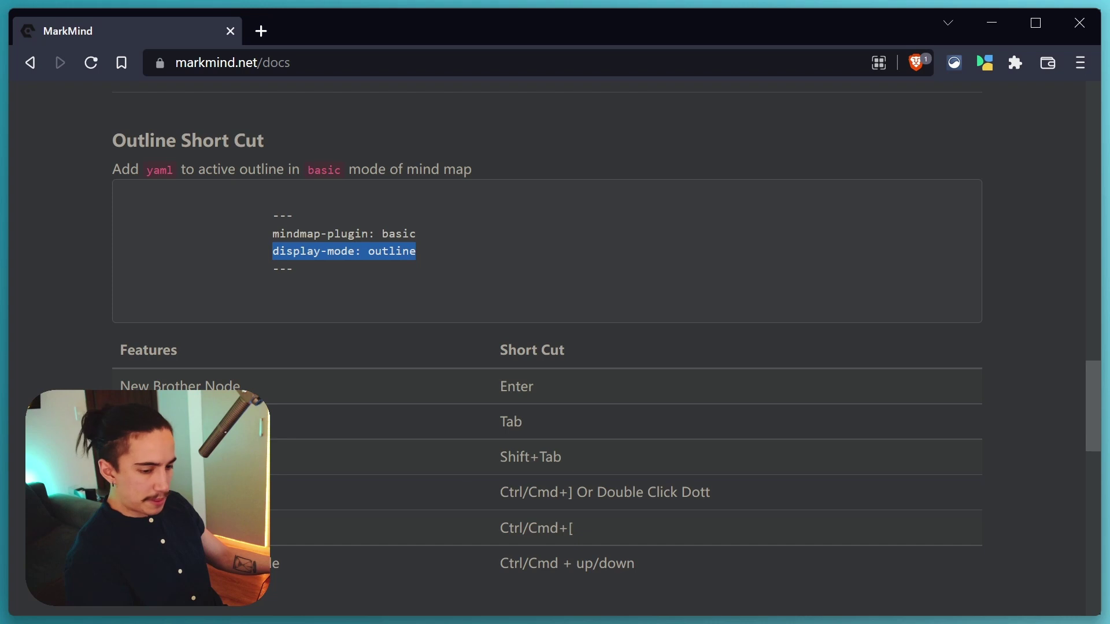
Step: Add 'display-mode: outline' to the Untitled mindmap front matter and view it as a collapsible outline
key("ctrl+shift+h")
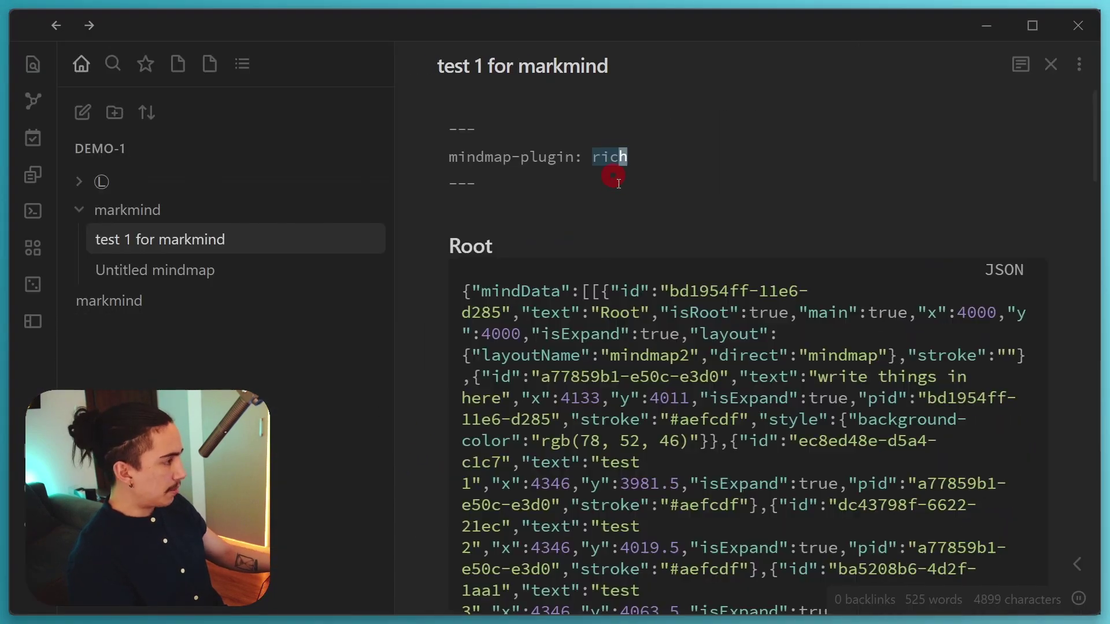
key("Escape")
key("ctrl+v")
key("Escape")
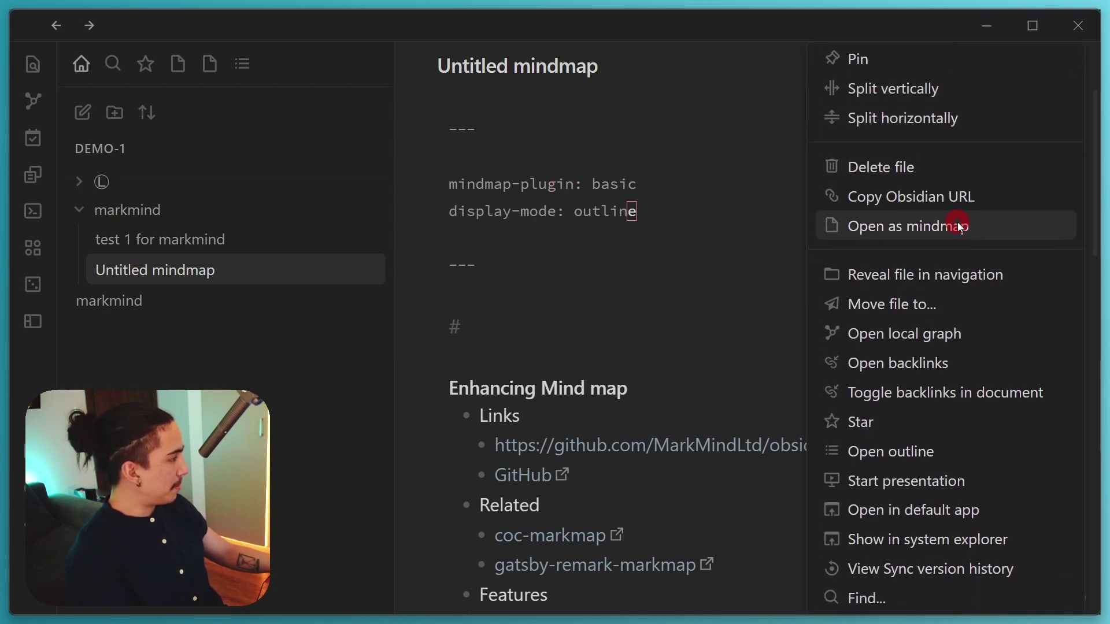
scroll("down", 3)
scroll("up", 3)
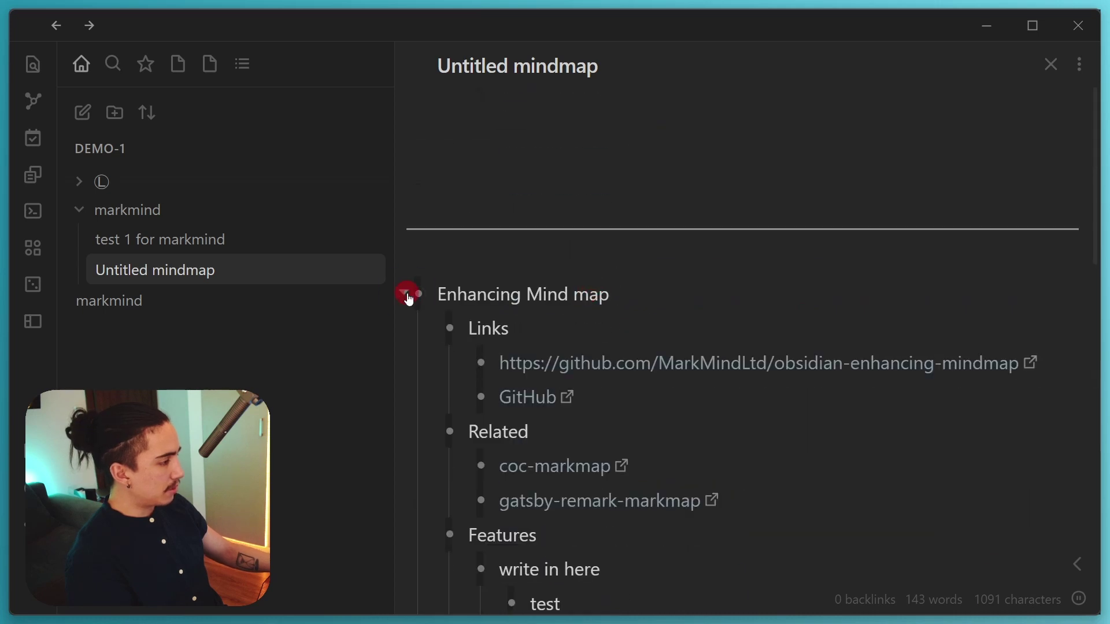
Step: Reorder the outline so test 1.2 and test 1.3 sit above test 1.1
scroll("down", 3)
scroll("down", 3)
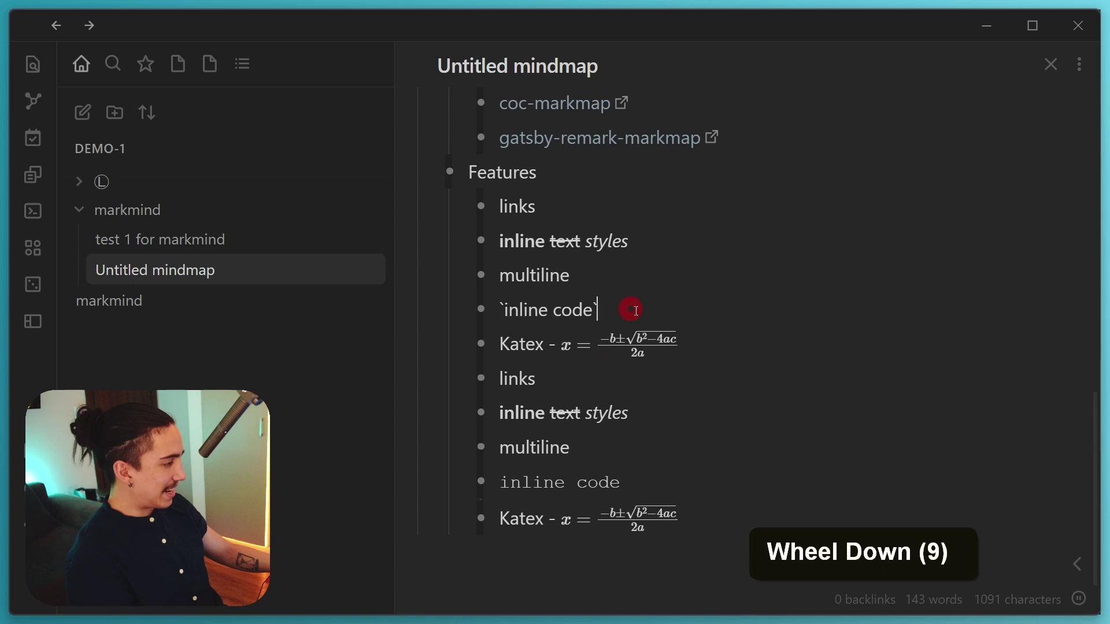
scroll("up", 3)
scroll("up", 3)
key("Return")
key("a")
key("shift+Tab")
key("a")
type("S, A")
key("shift+Tab")
type("S, A")
key("Tab")
key("Tab")
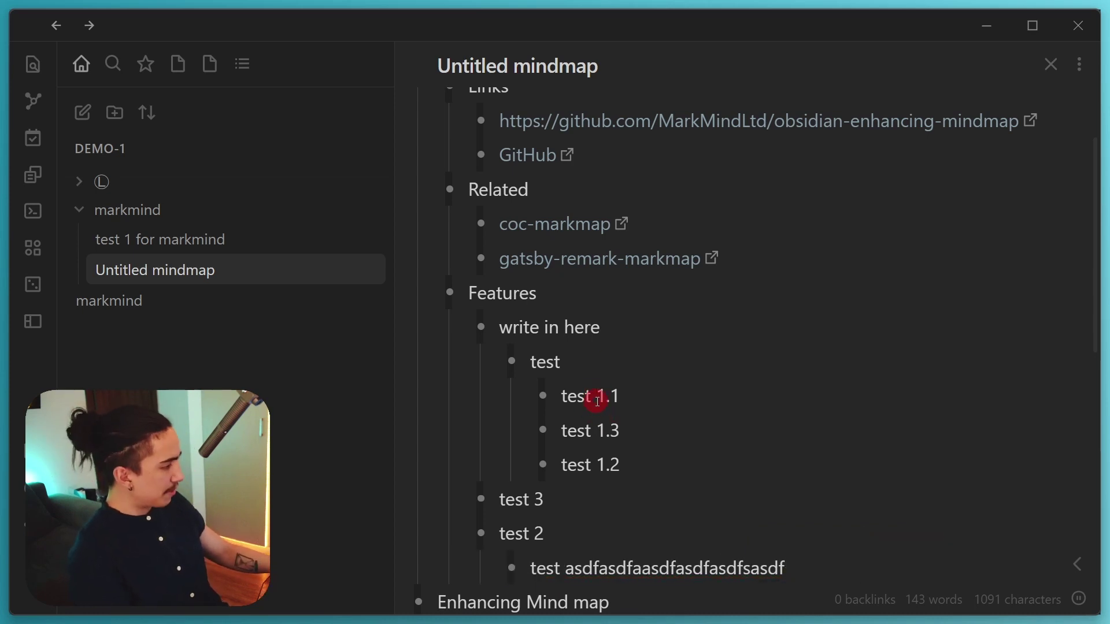
key("shift+Tab")
Step: Add an empty bullet under Links and look up the Outliner plugin in community plugins
scroll("up", 3)
scroll("down", 3)
scroll("up", 3)
scroll("up", 3)
scroll("up", 3)
scroll("down", 3)
key("Return")
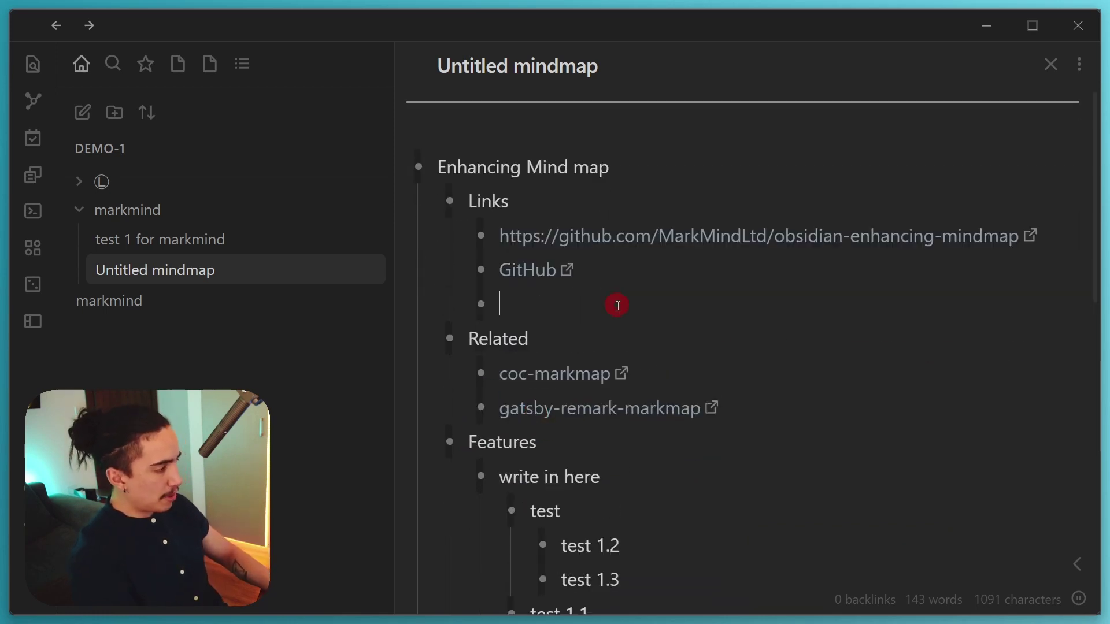
key("ctrl+,")
scroll("down", 3)
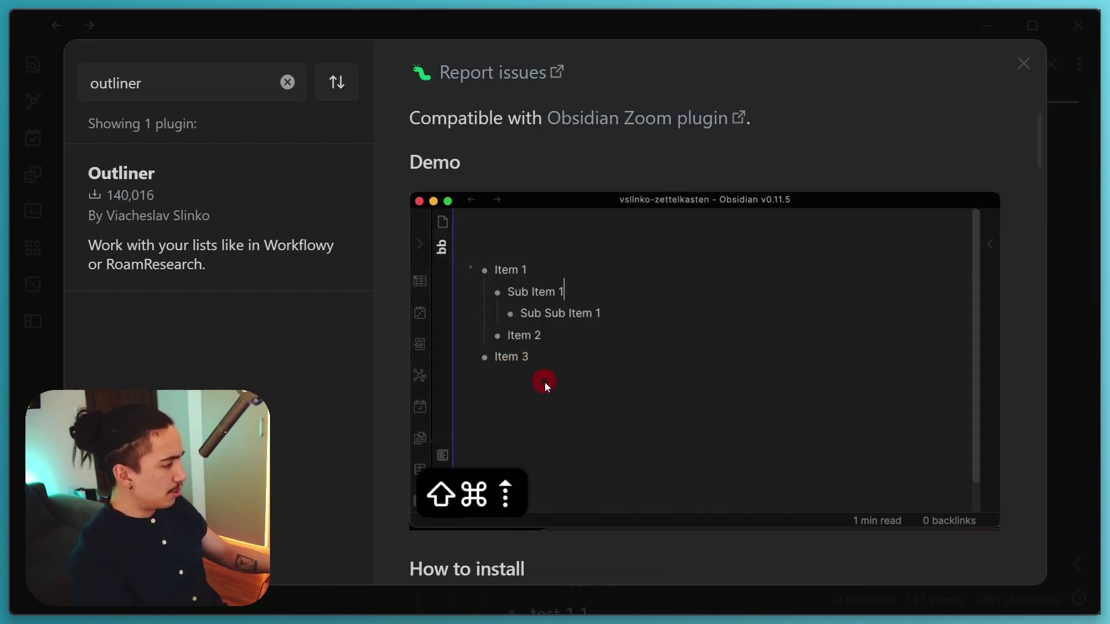